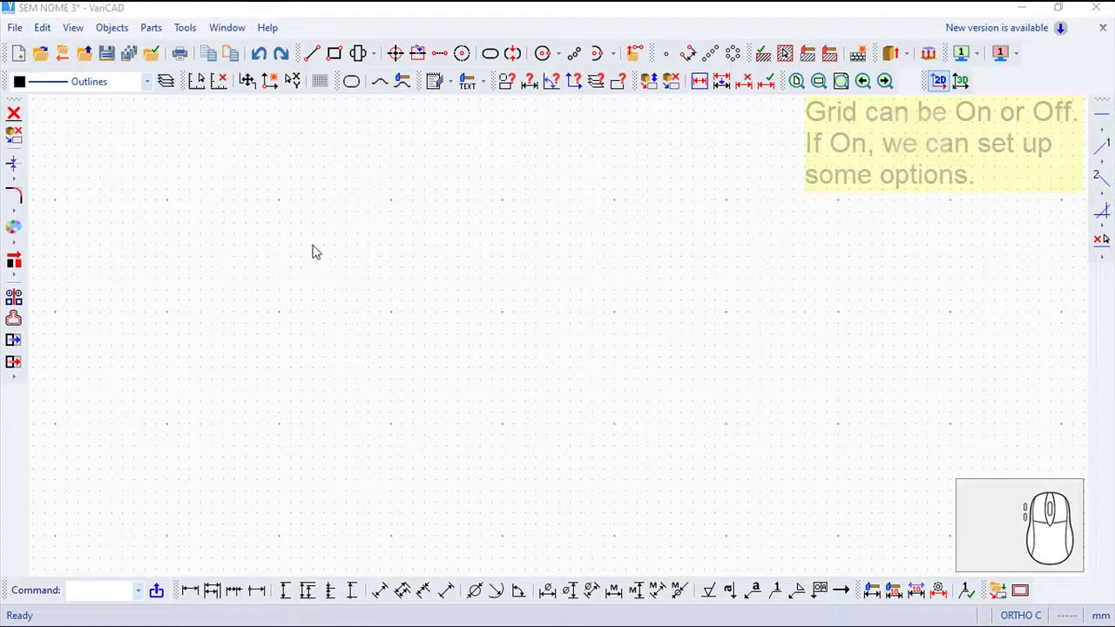
- Bring up the Tools menu to reach the Auxiliary Grid spacing settings
left_click(185, 24)
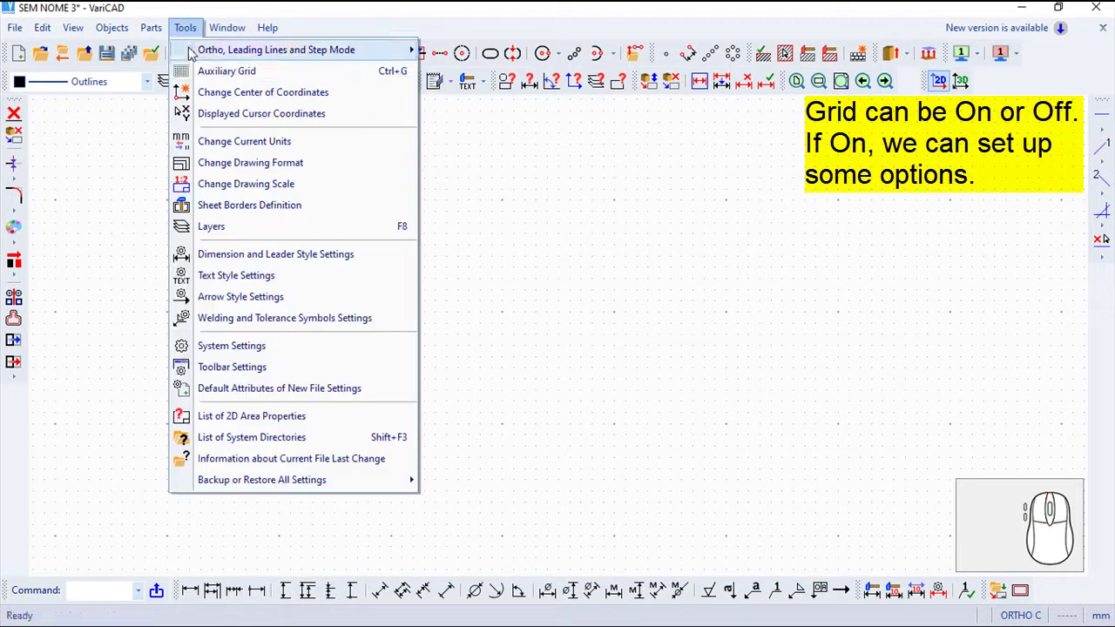
left_click(198, 73)
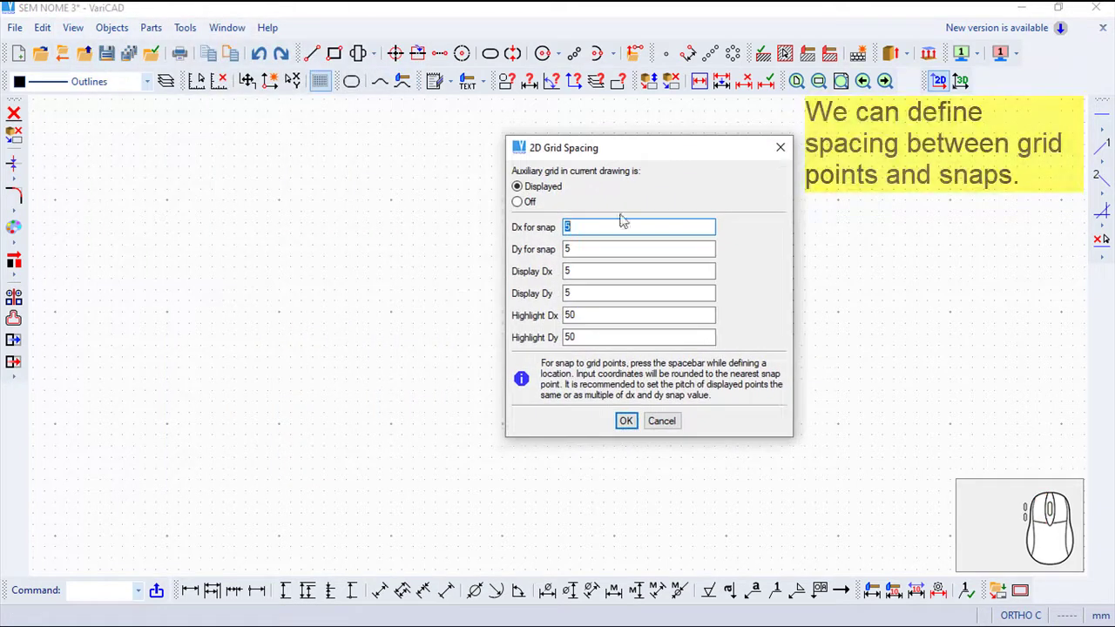
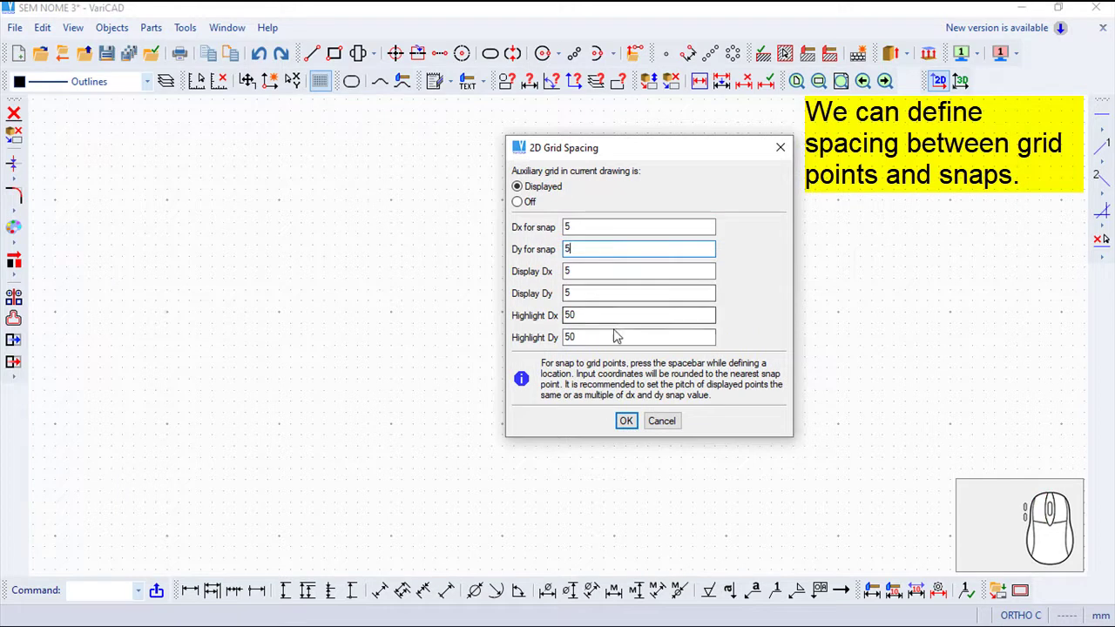
- Keep the reviewed grid spacing, then set the auxiliary grid to Off and confirm
left_click(628, 423)
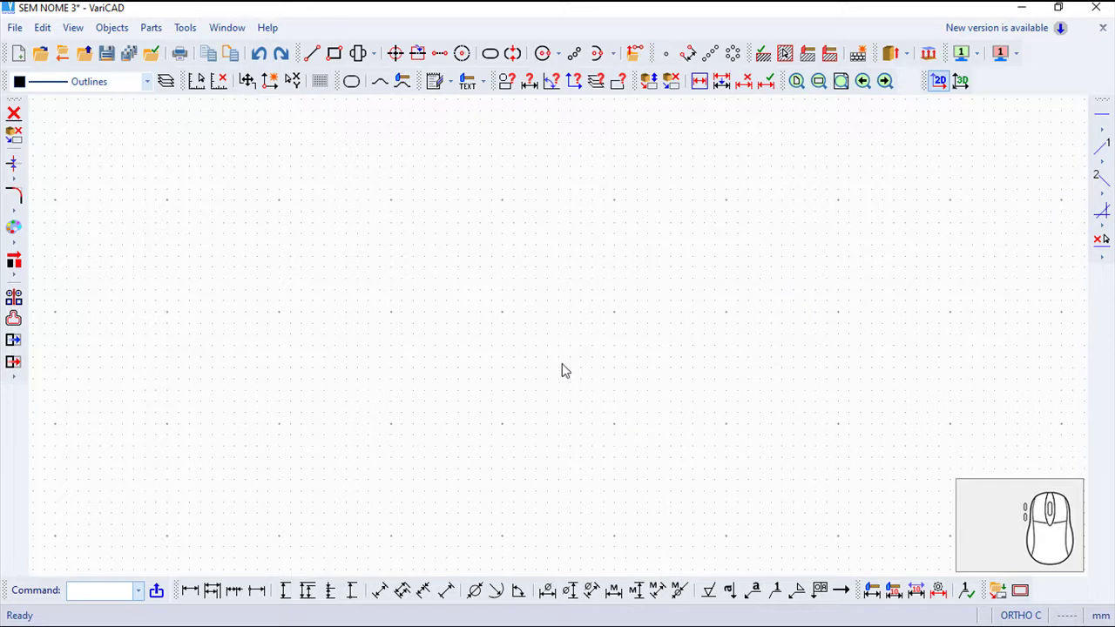
left_click(180, 25)
left_click(223, 74)
left_click(94, 67)
left_click(196, 287)
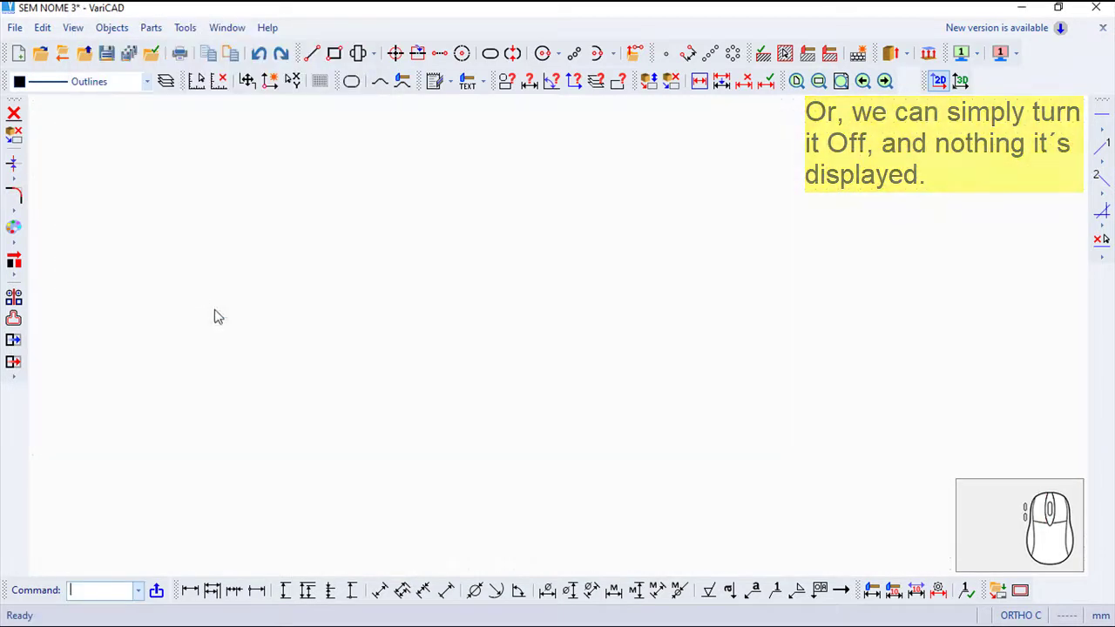